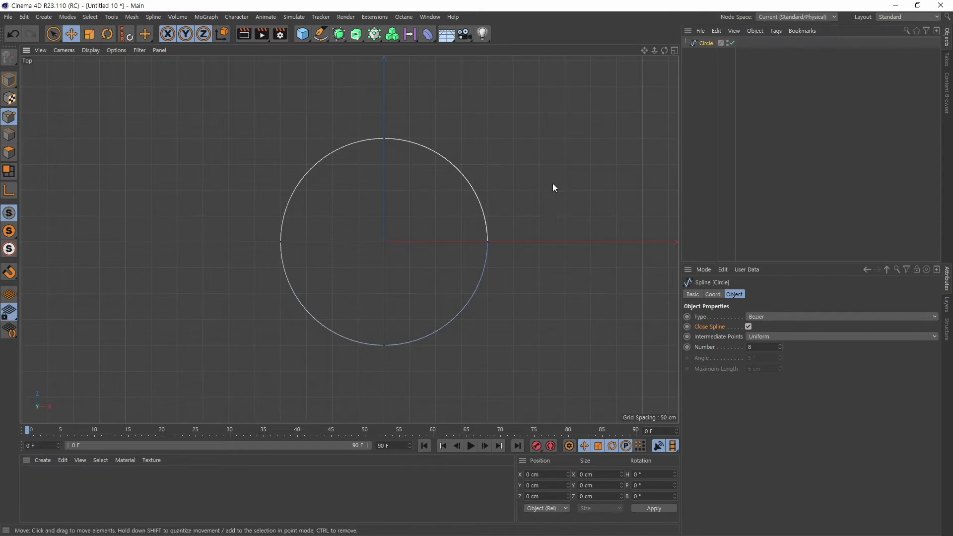
Switch the viewport to the Top view around the open circle arc for sketching the S-spline.
{"action": "middle_click", "coordinate": [516, 211]}
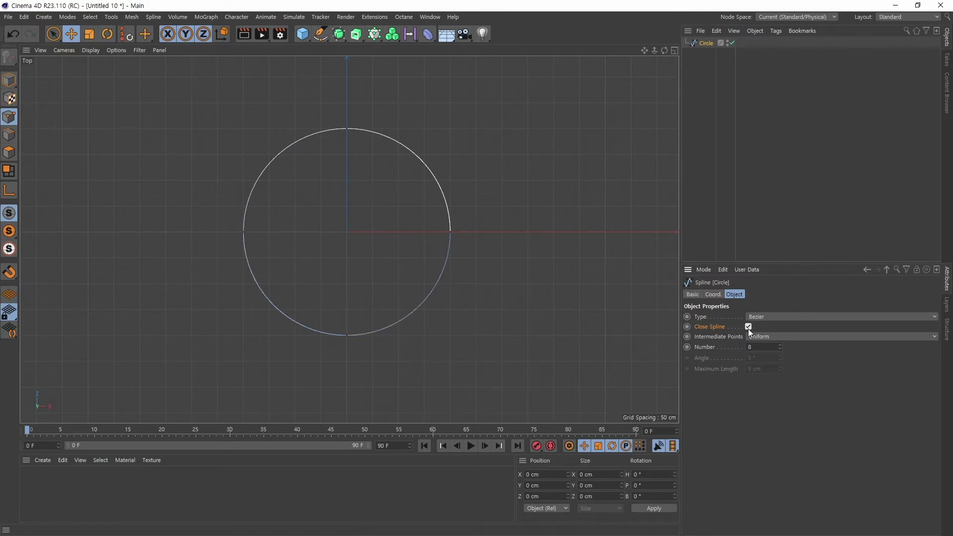
{"action": "middle_click", "coordinate": [474, 249]}
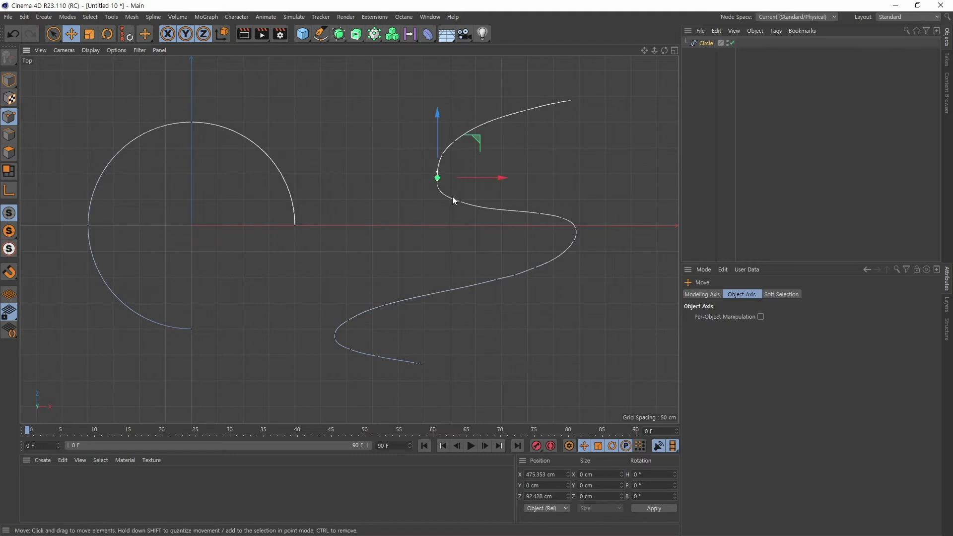
Delete selected points of the S-shaped spline, breaking it at the picked point into two pieces.
{"action": "key", "text": "Delete"}
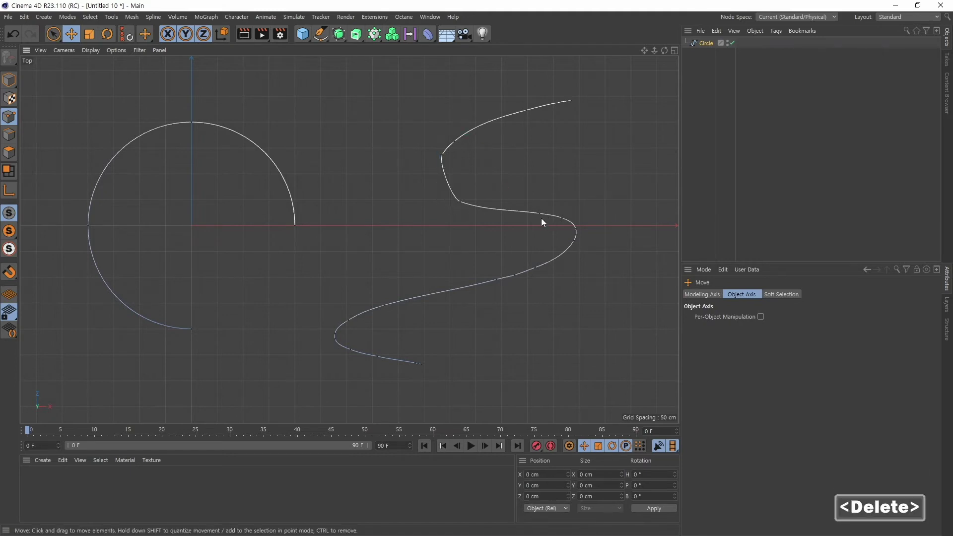
{"action": "key", "text": "Delete"}
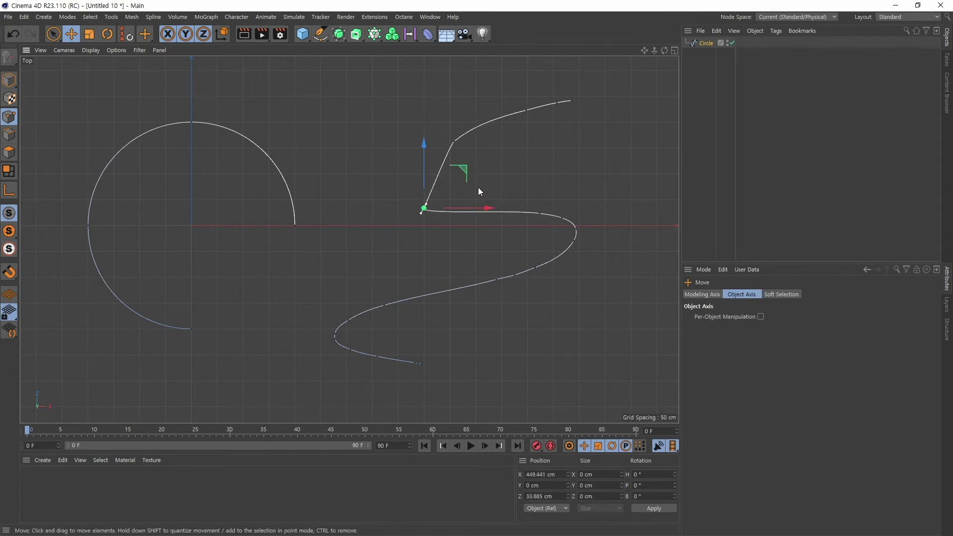
{"action": "key", "text": "Delete"}
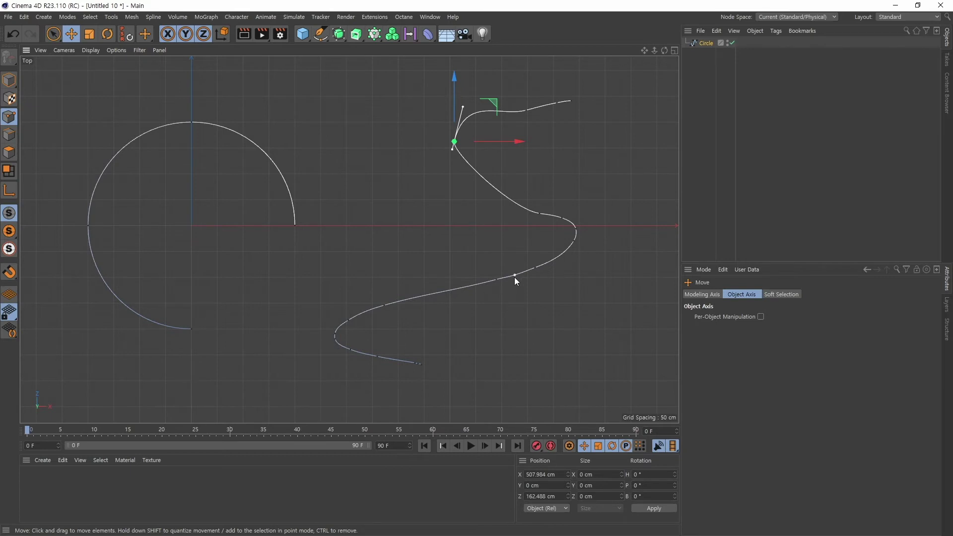
{"action": "key", "text": "Delete"}
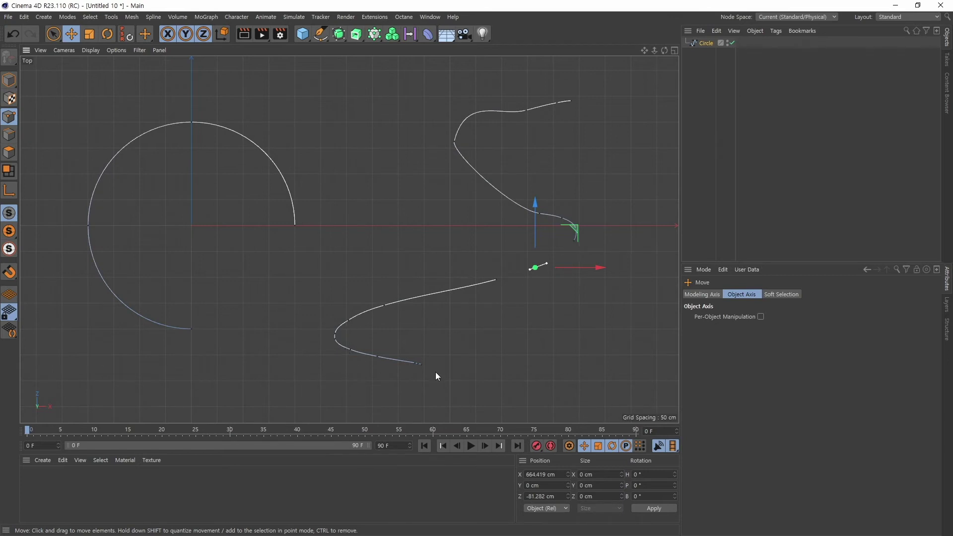
Close the gap in the S-spline's lower bend via the spline context menu and deselect all points.
{"action": "middle_click", "coordinate": [486, 278]}
{"action": "right_click", "coordinate": [445, 243]}
{"action": "middle_click", "coordinate": [458, 240]}
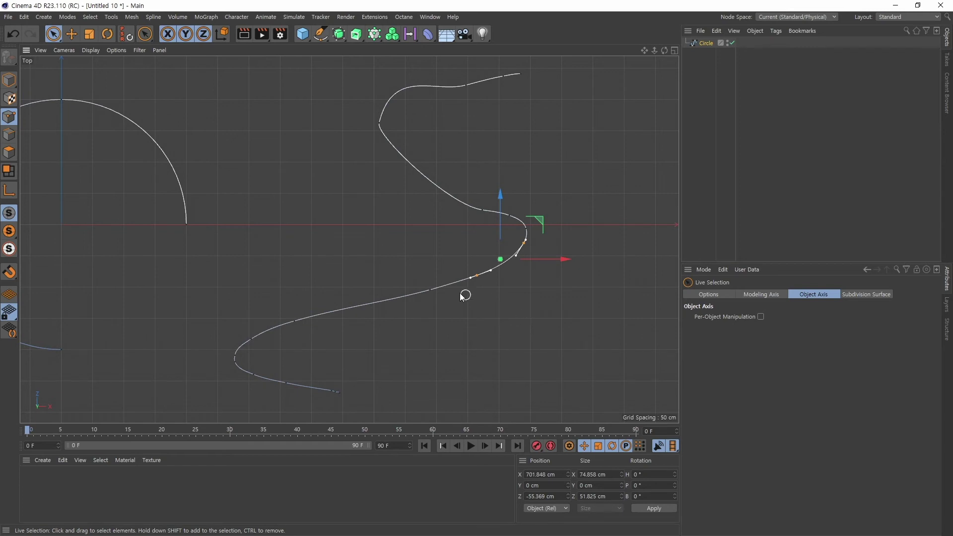
{"action": "middle_click", "coordinate": [361, 241]}
{"action": "right_click", "coordinate": [420, 241]}
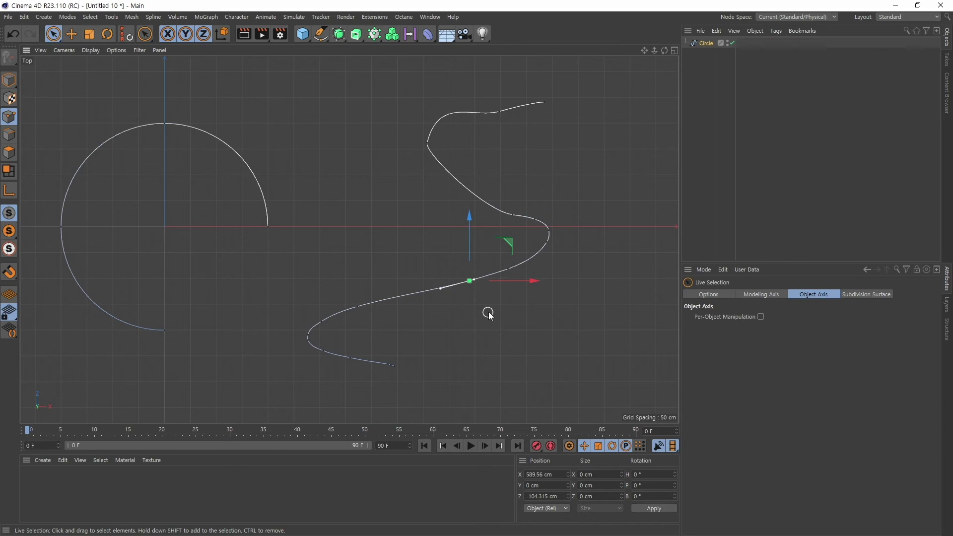
{"action": "key", "text": "Delete"}
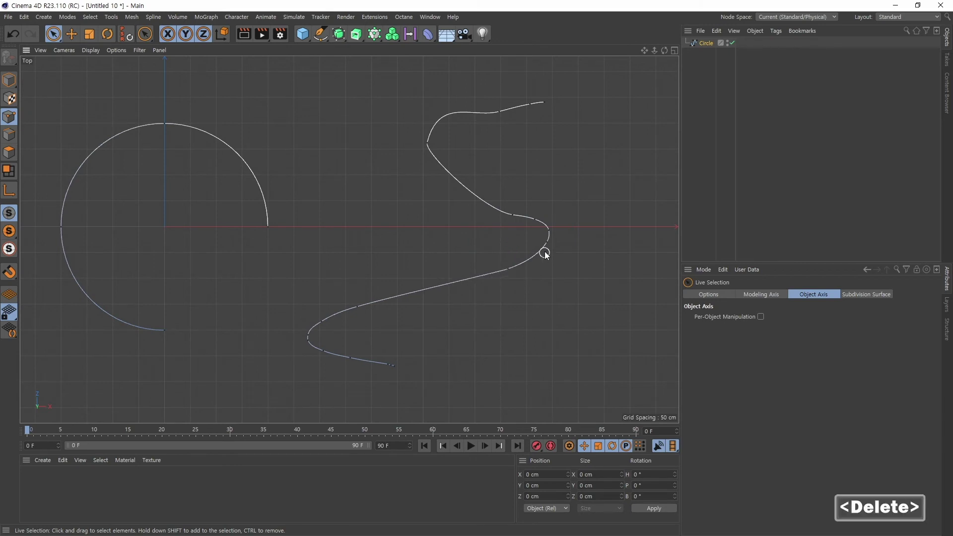